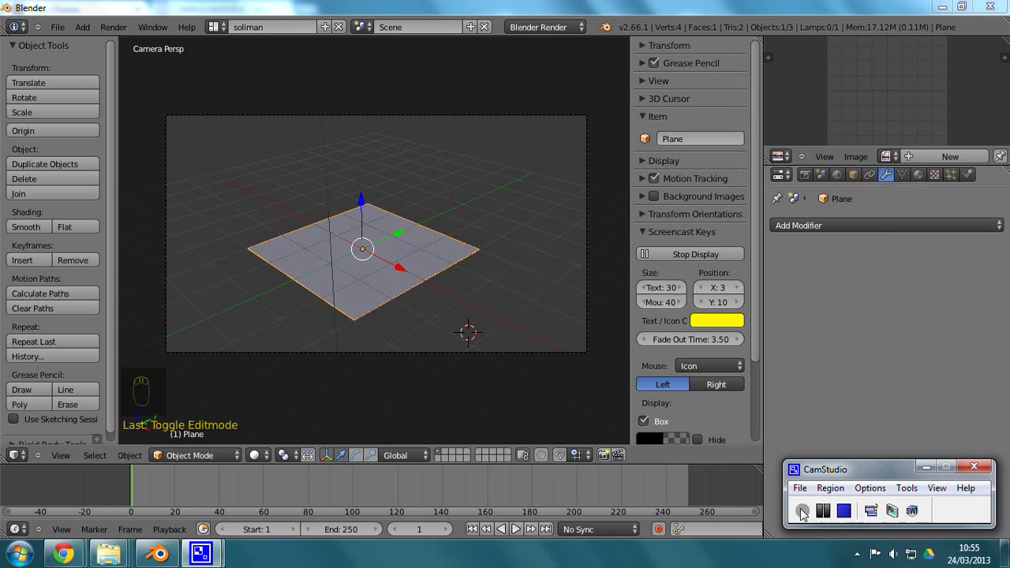
# Subdivide the plane twice in Edit Mode into a 4×4 grid of 16 faces
pyautogui.moveTo(189, 459); pyautogui.dragTo(419, 339)
pyautogui.press('w')
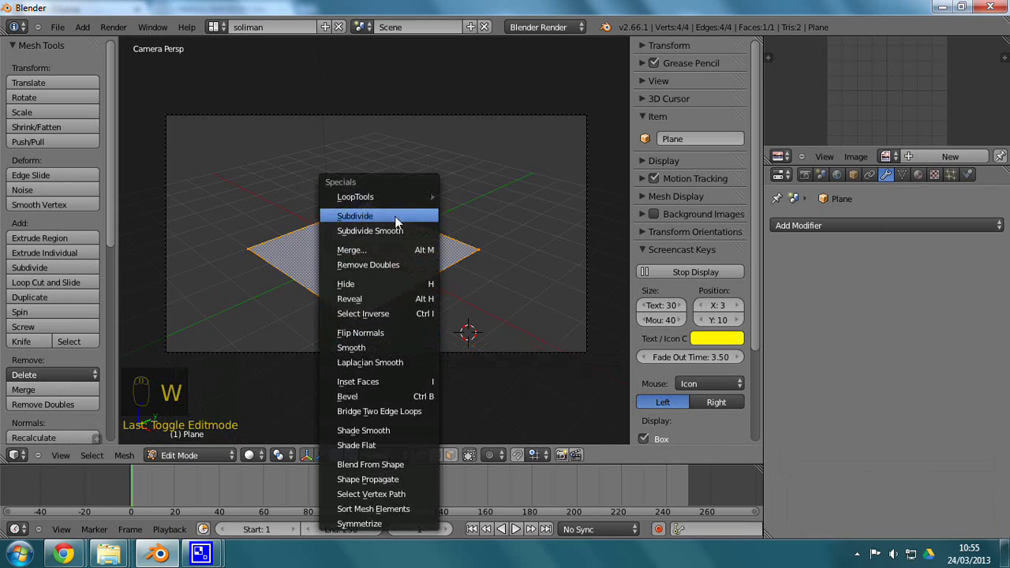
pyautogui.press('w')
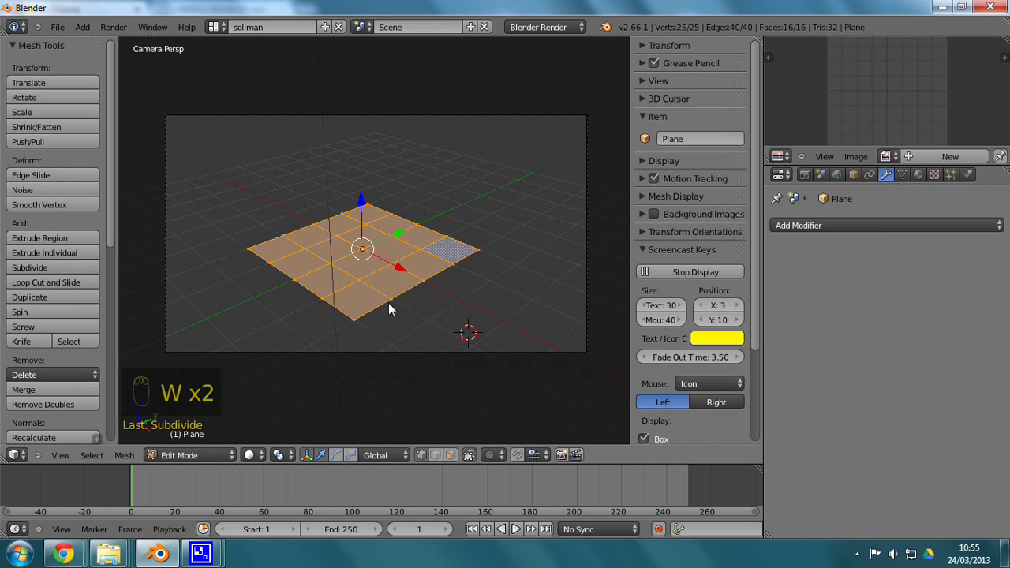
# Extrude the grid's faces downward to give the plane slab thickness
pyautogui.moveTo(385, 314); pyautogui.dragTo(363, 214)
pyautogui.press('e')
pyautogui.moveTo(412, 221); pyautogui.dragTo(364, 226)
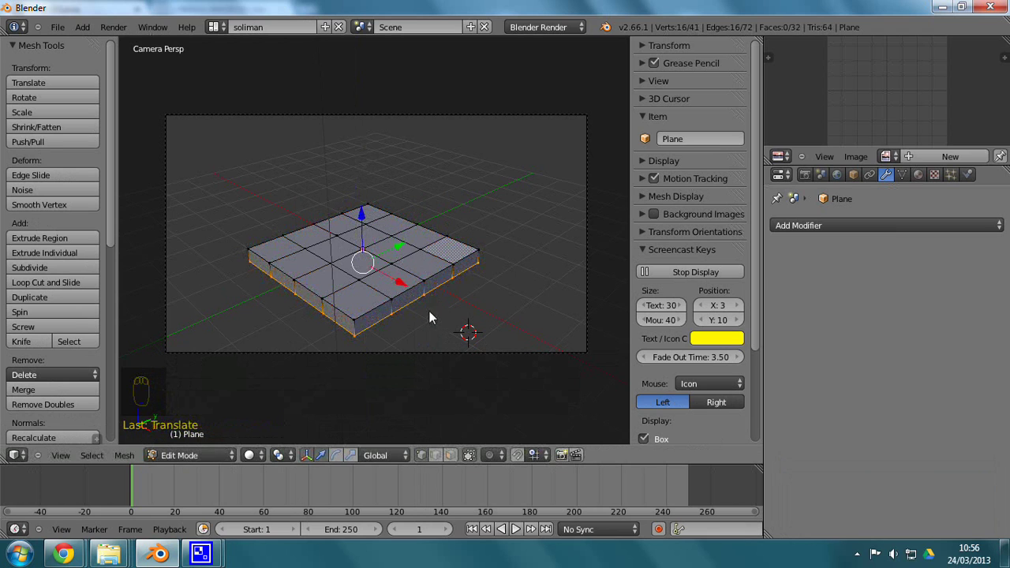
# Add a loop cut running around the slab's sides
pyautogui.press('ctrl+r')
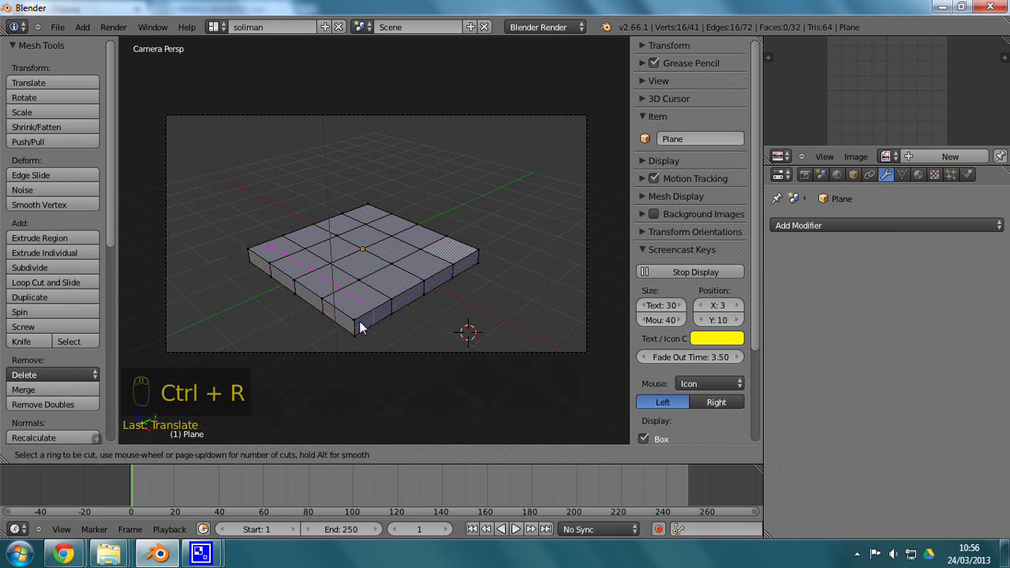
pyautogui.moveTo(360, 329); pyautogui.dragTo(504, 320)
pyautogui.moveTo(505, 321); pyautogui.dragTo(898, 235)
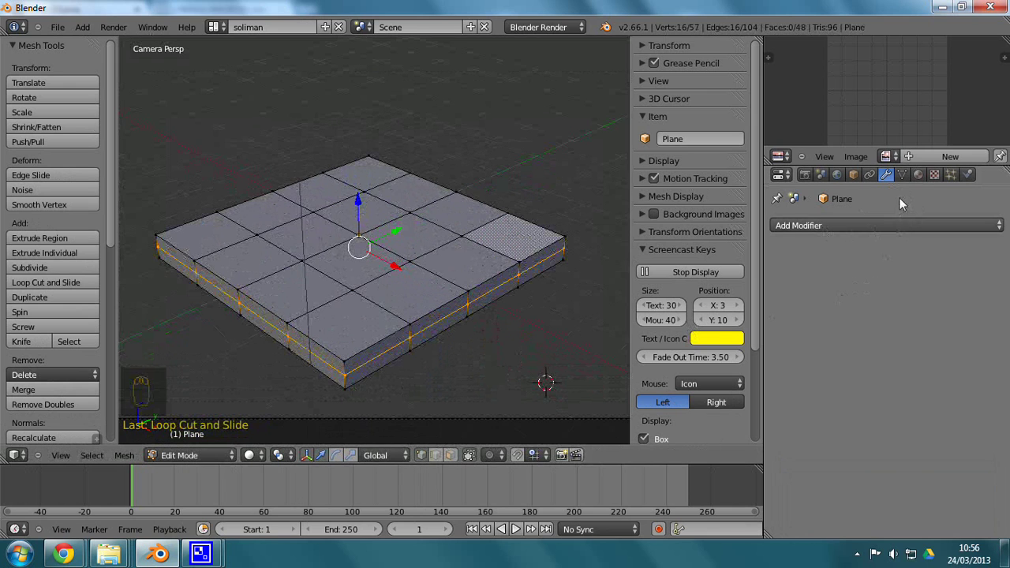
# Add a Subdivision Surface modifier to the slab with View subdivisions set to 2
pyautogui.moveTo(865, 226); pyautogui.dragTo(693, 479)
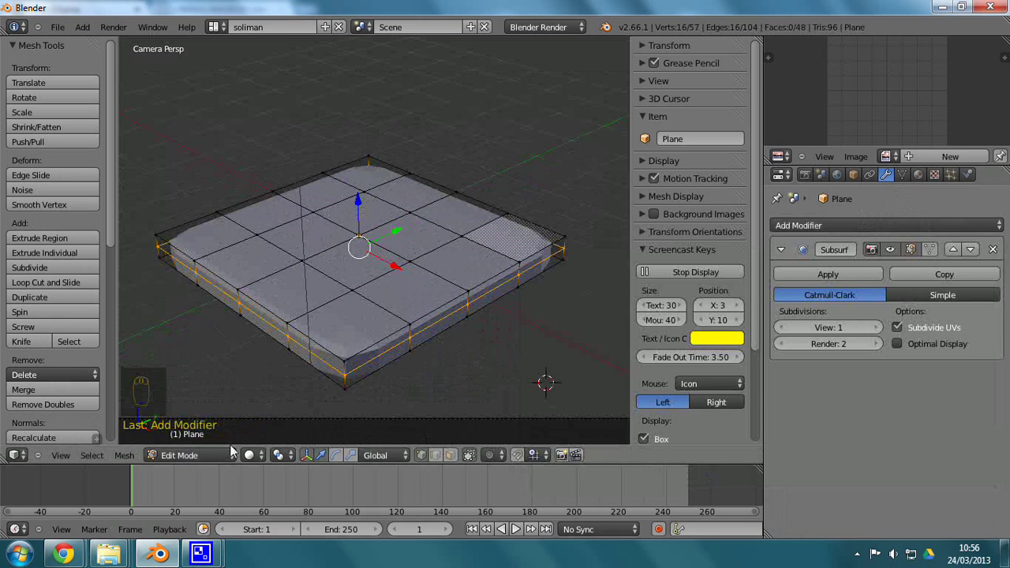
pyautogui.moveTo(207, 458); pyautogui.dragTo(325, 377)
pyautogui.moveTo(389, 353); pyautogui.dragTo(388, 354)
# Pull the smoothed slab's corners outward so it reads squarer, back in Object Mode
pyautogui.moveTo(399, 345); pyautogui.dragTo(878, 333)
pyautogui.moveTo(878, 334); pyautogui.dragTo(31, 232)
pyautogui.moveTo(34, 231); pyautogui.dragTo(324, 304)
pyautogui.moveTo(326, 311); pyautogui.dragTo(491, 336)
pyautogui.moveTo(454, 296); pyautogui.dragTo(493, 337)
pyautogui.moveTo(378, 308); pyautogui.dragTo(302, 284)
pyautogui.moveTo(339, 265); pyautogui.dragTo(289, 304)
pyautogui.moveTo(204, 380); pyautogui.dragTo(193, 399)
pyautogui.moveTo(183, 452); pyautogui.dragTo(200, 441)
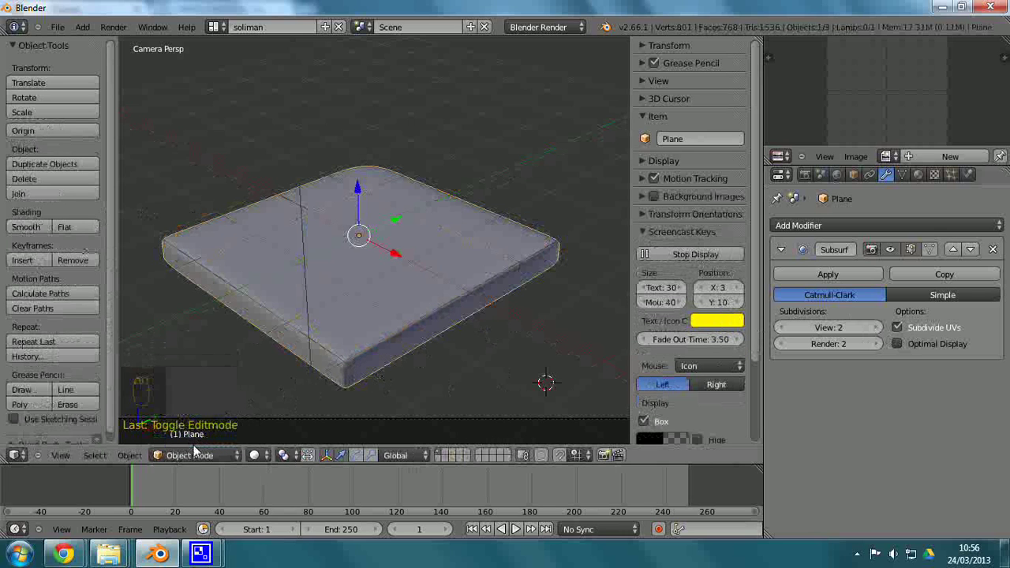
# Select several side edges of the slab and set their Mean Crease to 1.000
pyautogui.moveTo(197, 455); pyautogui.dragTo(429, 259)
pyautogui.moveTo(442, 281); pyautogui.dragTo(398, 326)
pyautogui.doubleClick(484, 315)
pyautogui.rightClick(483, 314)
pyautogui.rightClick(480, 311)
pyautogui.middleClick(477, 310)
pyautogui.rightClick(473, 311)
pyautogui.moveTo(473, 311); pyautogui.dragTo(347, 367)
# Crease the remaining side edges near the slab's right corner to full strength
pyautogui.moveTo(348, 367); pyautogui.dragTo(684, 59)
pyautogui.moveTo(647, 53); pyautogui.dragTo(718, 155)
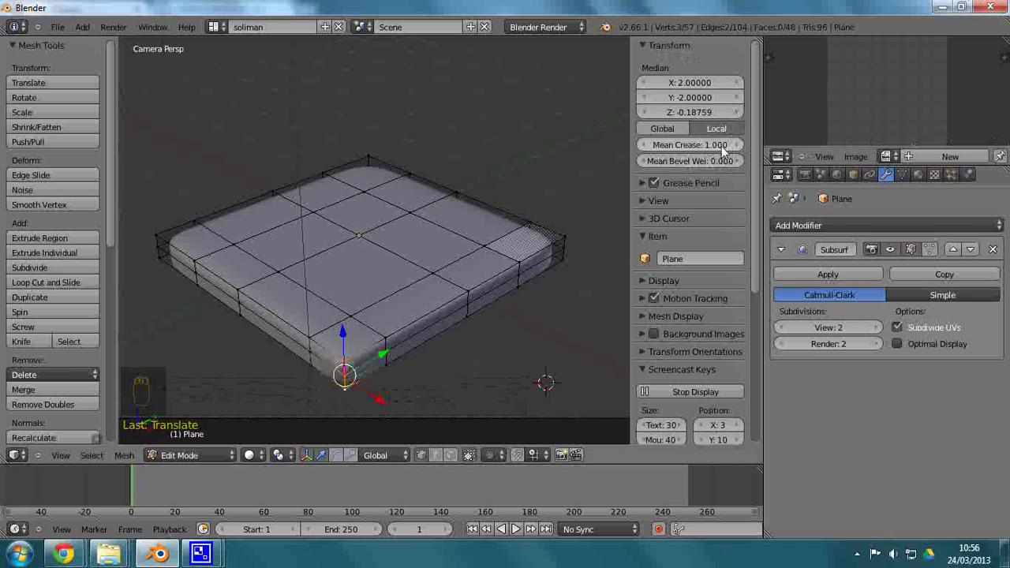
pyautogui.moveTo(352, 367); pyautogui.dragTo(684, 156)
pyautogui.moveTo(745, 150); pyautogui.dragTo(333, 367)
pyautogui.rightClick(695, 153)
pyautogui.moveTo(354, 333); pyautogui.dragTo(333, 367)
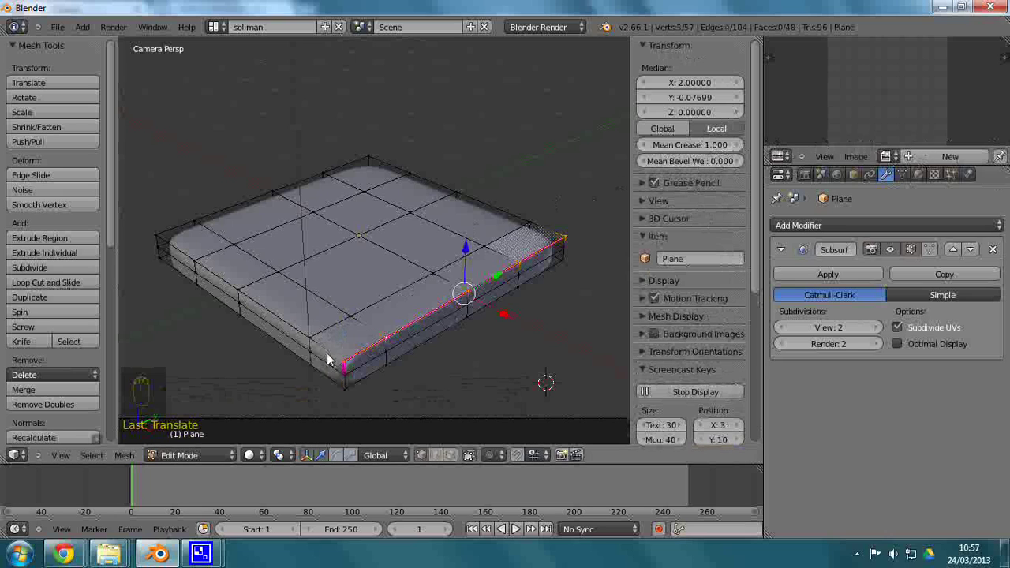
pyautogui.moveTo(333, 359); pyautogui.dragTo(724, 148)
pyautogui.middleClick(725, 148)
pyautogui.click(723, 149)
pyautogui.rightClick(723, 149)
pyautogui.middleClick(721, 149)
# Return to Object Mode and orbit around the rounded, creased slab
pyautogui.press('KP_1')
pyautogui.moveTo(722, 150); pyautogui.dragTo(497, 153)
pyautogui.middleClick(713, 149)
pyautogui.moveTo(497, 153); pyautogui.dragTo(360, 377)
pyautogui.moveTo(360, 376); pyautogui.dragTo(451, 372)
pyautogui.moveTo(467, 285); pyautogui.dragTo(478, 279)
pyautogui.moveTo(474, 285); pyautogui.dragTo(464, 309)
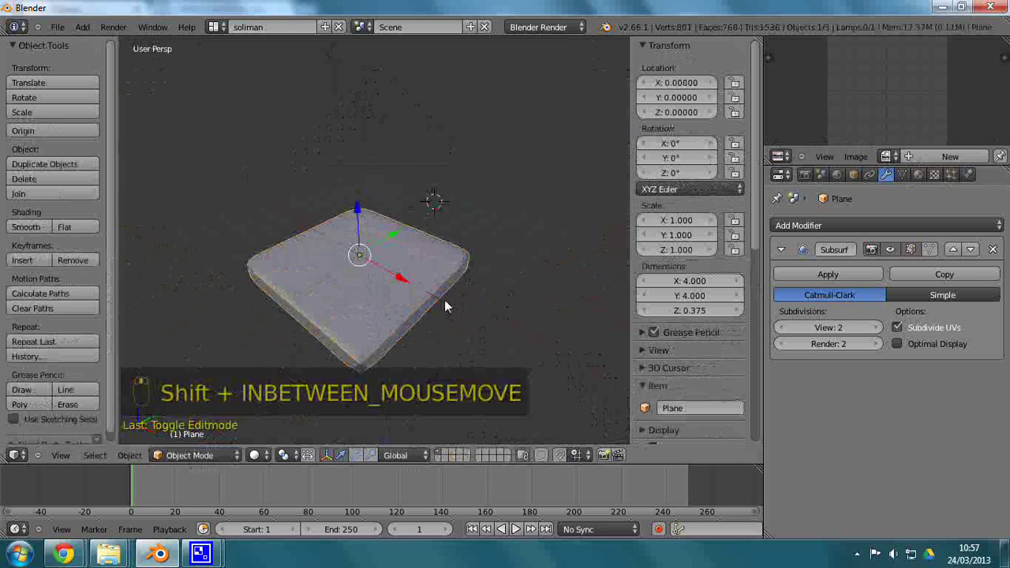
# Select the slab and move it slightly off the scene origin
pyautogui.press('g')
pyautogui.click(452, 279)
pyautogui.moveTo(467, 291); pyautogui.dragTo(221, 490)
pyautogui.moveTo(221, 491); pyautogui.dragTo(210, 469)
pyautogui.moveTo(205, 464); pyautogui.dragTo(398, 360)
pyautogui.click(398, 360)
pyautogui.rightClick(397, 360)
pyautogui.moveTo(343, 381); pyautogui.dragTo(329, 382)
# Reposition the slab upward and switch to top view looking straight down on it
pyautogui.moveTo(342, 381); pyautogui.dragTo(778, 263)
pyautogui.moveTo(715, 156); pyautogui.dragTo(715, 147)
pyautogui.moveTo(714, 148); pyautogui.dragTo(536, 188)
pyautogui.moveTo(536, 188); pyautogui.dragTo(454, 305)
pyautogui.moveTo(454, 305); pyautogui.dragTo(465, 224)
pyautogui.moveTo(465, 224); pyautogui.dragTo(558, 157)
pyautogui.rightClick(701, 152)
pyautogui.rightClick(704, 151)
pyautogui.moveTo(557, 157); pyautogui.dragTo(364, 347)
pyautogui.middleClick(364, 348)
pyautogui.moveTo(366, 372); pyautogui.dragTo(449, 407)
pyautogui.press('KP_7')
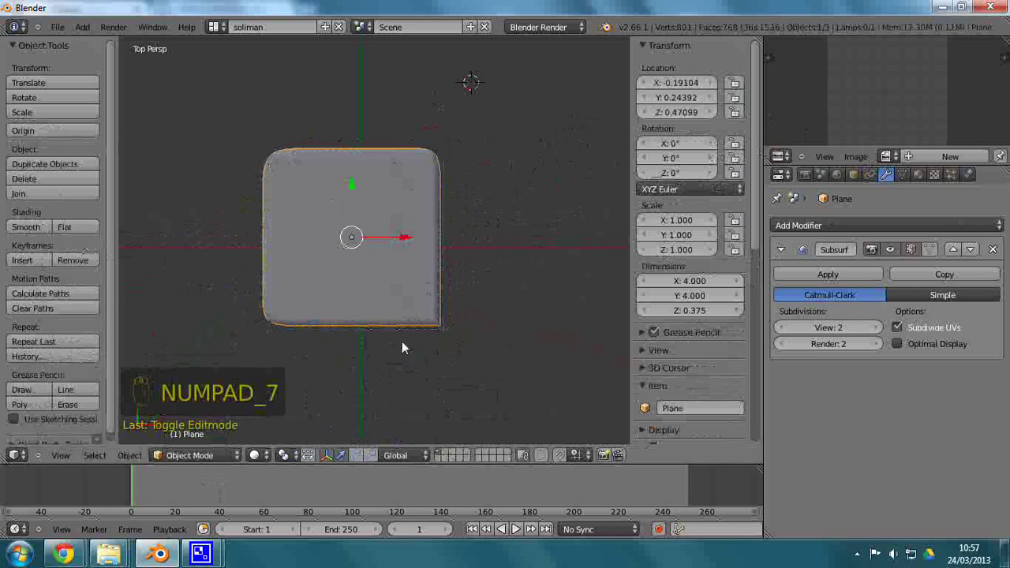
# In Edit Mode select the slab's outer edge loops and set Mean Crease to 1.000
pyautogui.moveTo(200, 464); pyautogui.dragTo(202, 436)
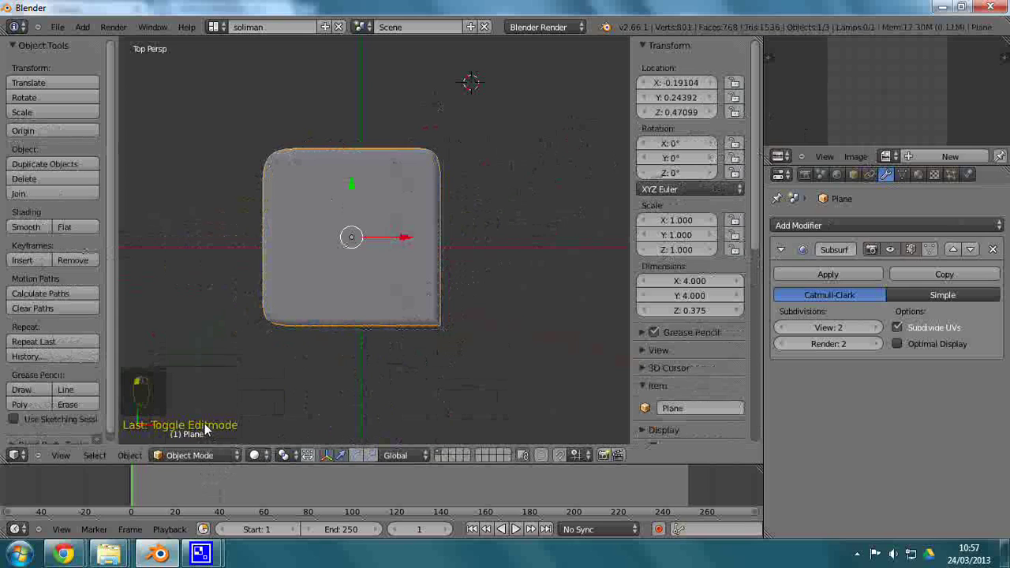
pyautogui.click(209, 463)
pyautogui.click(209, 443)
pyautogui.click(215, 428)
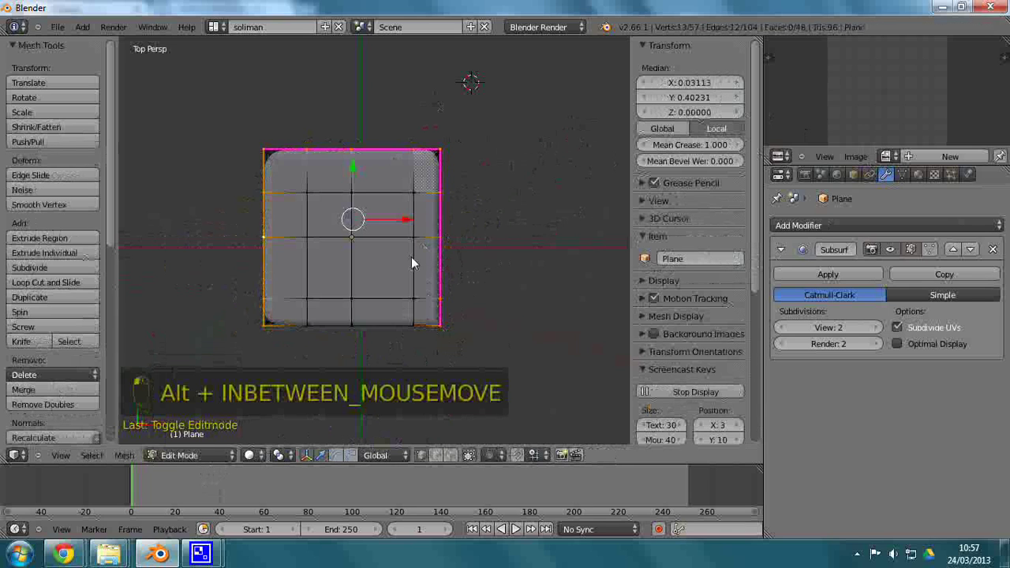
pyautogui.moveTo(414, 265); pyautogui.dragTo(489, 254)
pyautogui.moveTo(472, 250); pyautogui.dragTo(398, 302)
pyautogui.rightClick(398, 306)
pyautogui.moveTo(396, 290); pyautogui.dragTo(383, 282)
# Slide an inner edge loop up beside the top border to sharpen that side
pyautogui.moveTo(375, 280); pyautogui.dragTo(362, 282)
pyautogui.click(362, 273)
pyautogui.moveTo(364, 289); pyautogui.dragTo(311, 270)
pyautogui.moveTo(360, 283); pyautogui.dragTo(311, 270)
pyautogui.moveTo(310, 270); pyautogui.dragTo(319, 253)
pyautogui.moveTo(353, 248); pyautogui.dragTo(318, 252)
pyautogui.moveTo(389, 202); pyautogui.dragTo(368, 137)
# Orbit to a perspective view and select the top of the slab
pyautogui.moveTo(359, 170); pyautogui.dragTo(513, 311)
pyautogui.moveTo(493, 350); pyautogui.dragTo(191, 456)
pyautogui.moveTo(191, 456); pyautogui.dragTo(361, 236)
pyautogui.rightClick(361, 236)
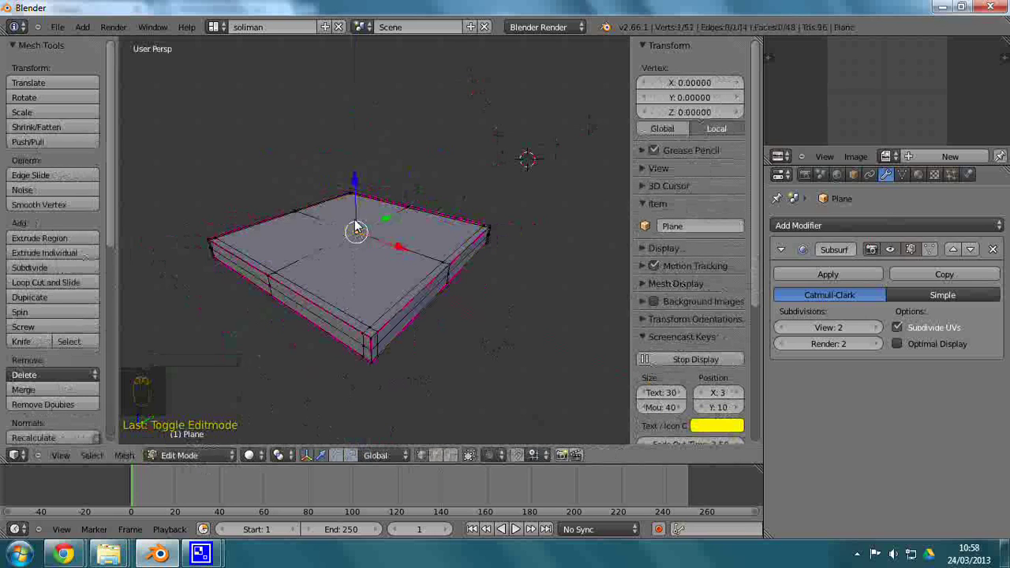
# Move the top vertices straight up along Z to about 0.533 tall and return to Object Mode
pyautogui.press('o')
pyautogui.click(360, 214)
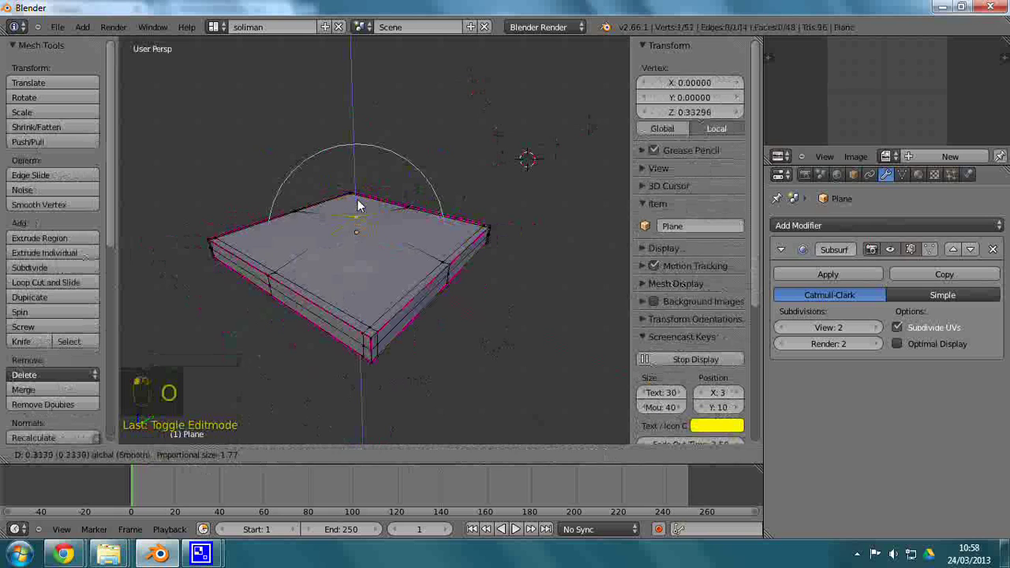
pyautogui.click(184, 448)
pyautogui.press('o')
pyautogui.moveTo(195, 441); pyautogui.dragTo(268, 411)
pyautogui.moveTo(272, 411); pyautogui.dragTo(341, 400)
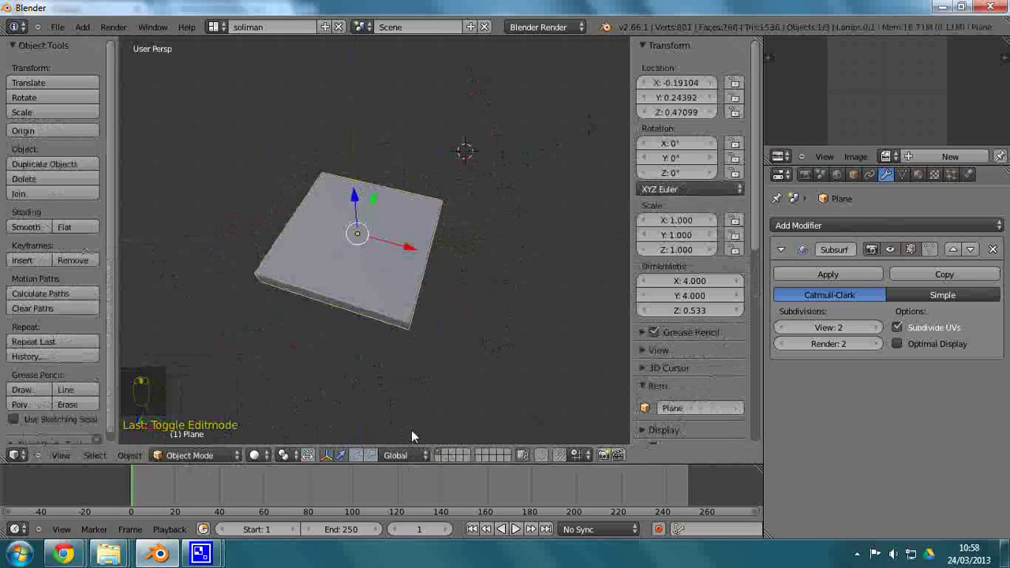